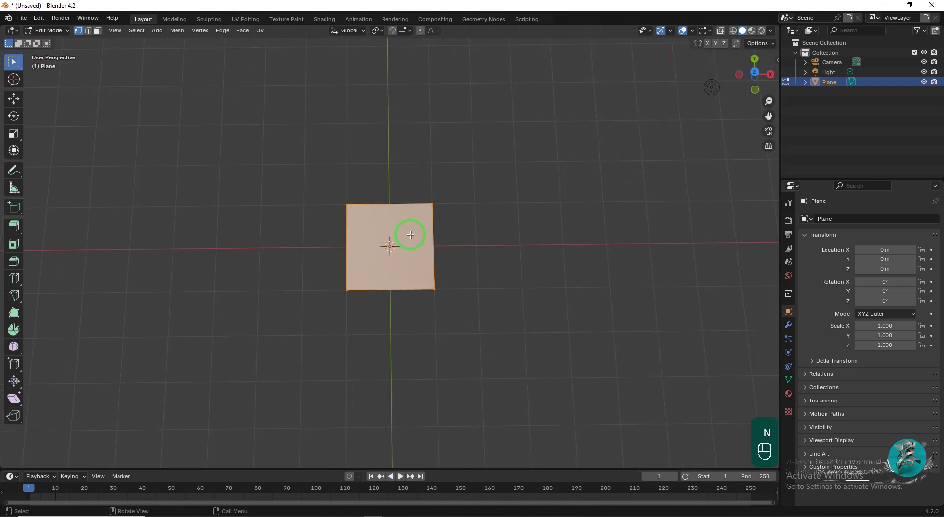
Scale the plane along X in Edit Mode and return to Object Mode
key("s")
key("x")
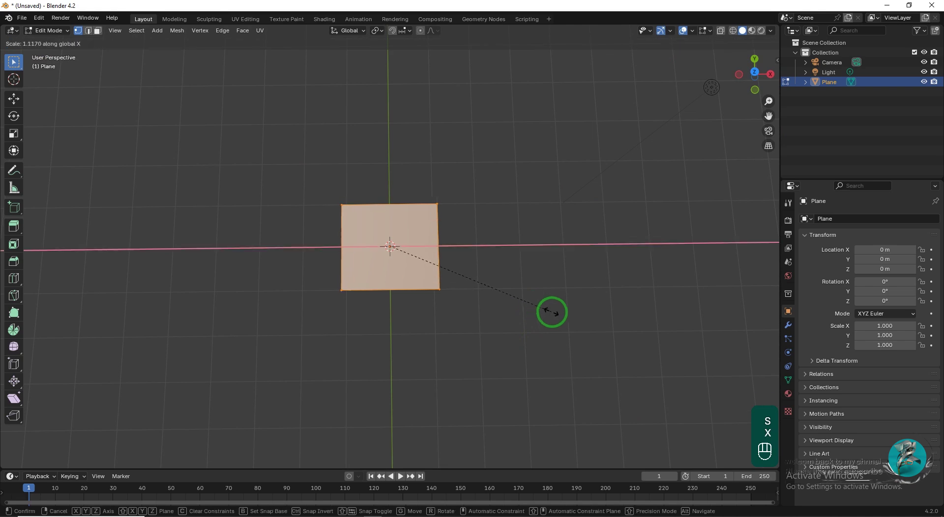
key("Tab")
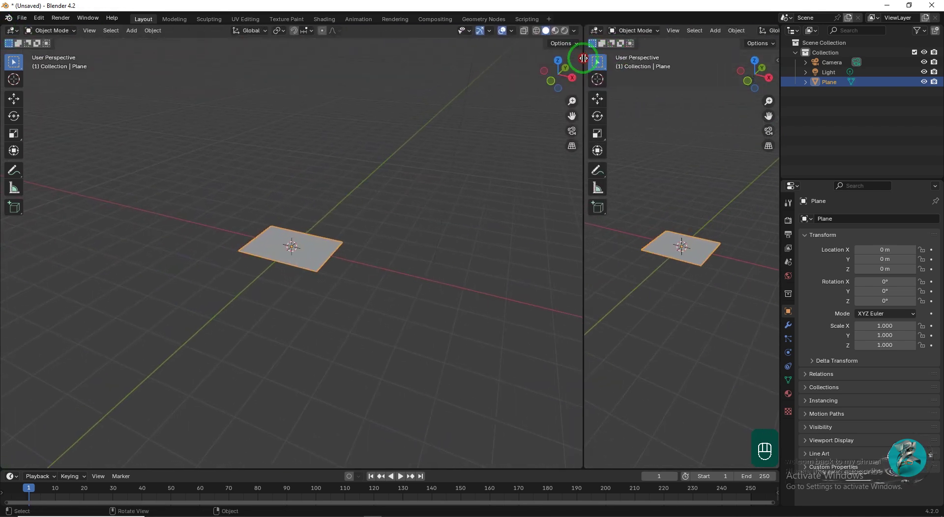
Turn the left area into a Geometry Node Editor with a new node group on the plane
left_click_drag(12, 35, 482, 213)
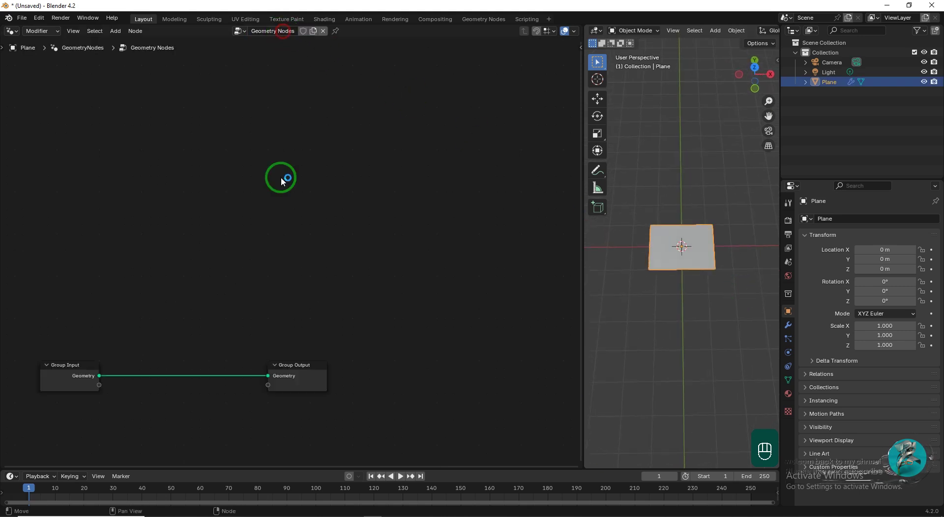
left_click(390, 344)
left_click(271, 352)
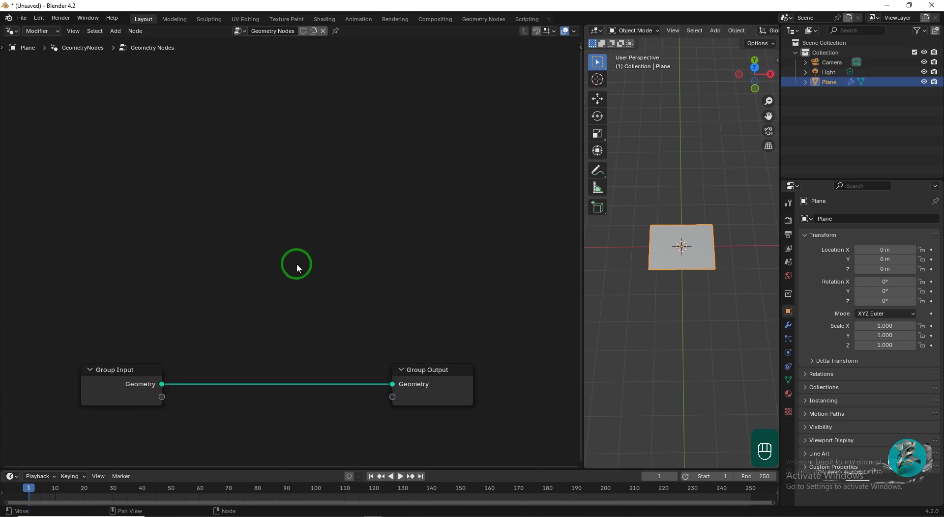
Insert a Distribute Points on Faces node onto the Group Input–Output link
key("shift+a")
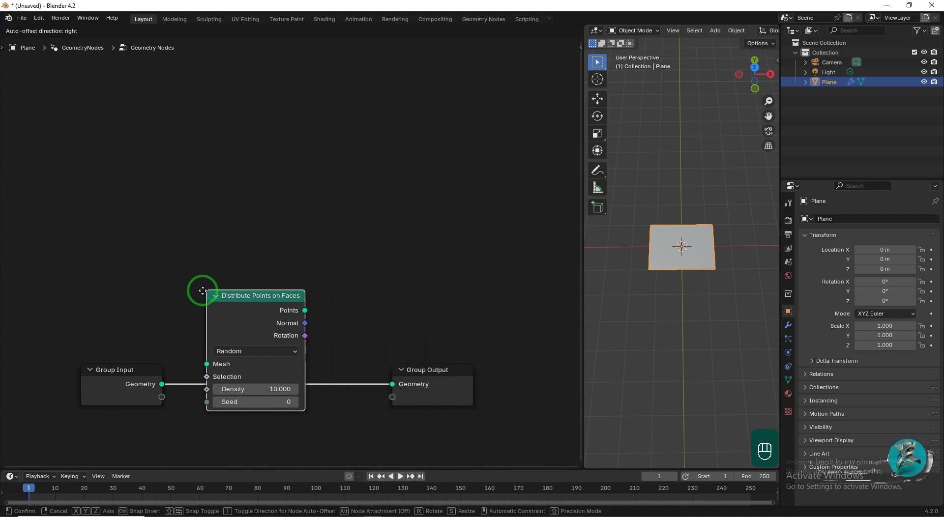
left_click_drag(194, 296, 227, 399)
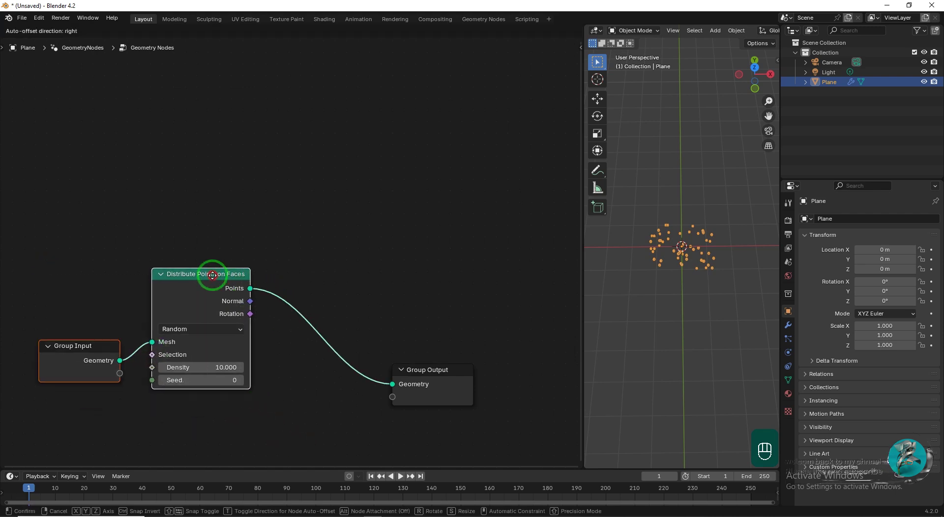
left_click_drag(459, 343, 174, 266)
Add an Image Texture node fed by the Group Input Vector
key("shift+a")
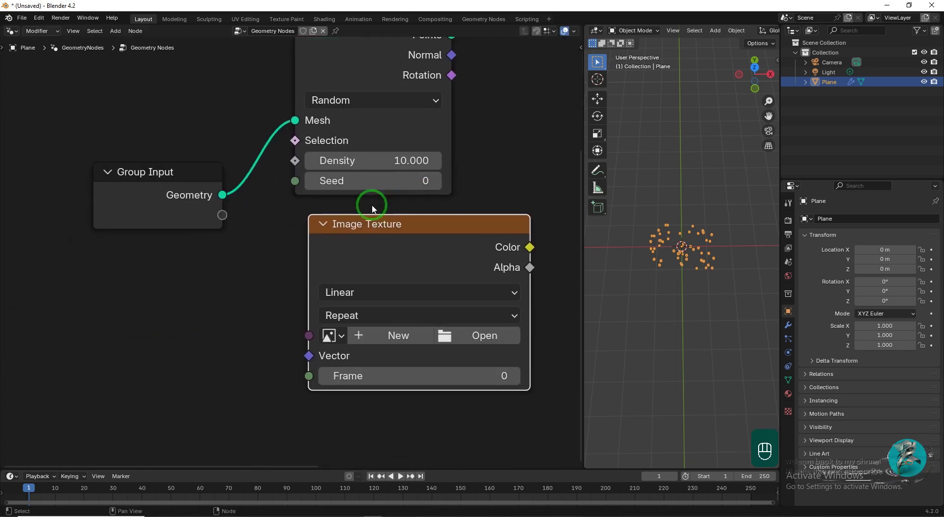
left_click_drag(400, 226, 922, 266)
left_click_drag(892, 267, 821, 298)
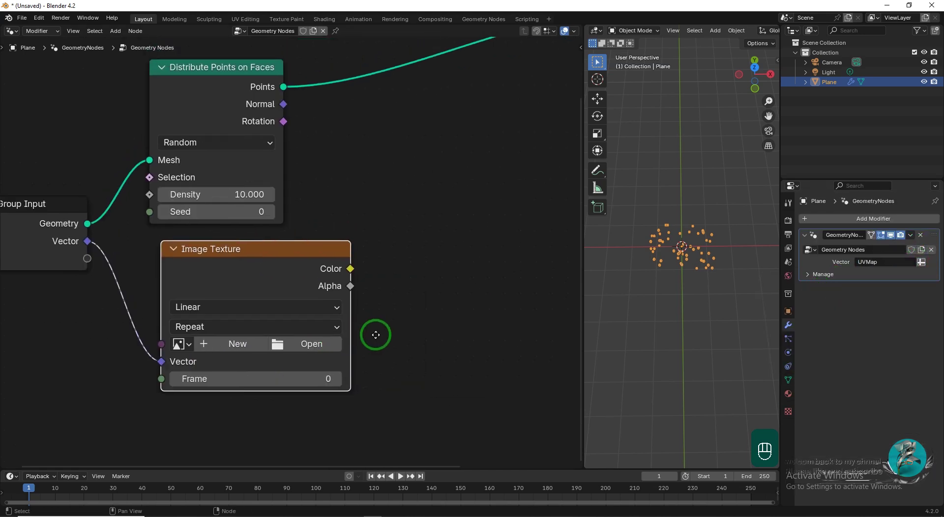
left_click_drag(389, 236, 273, 265)
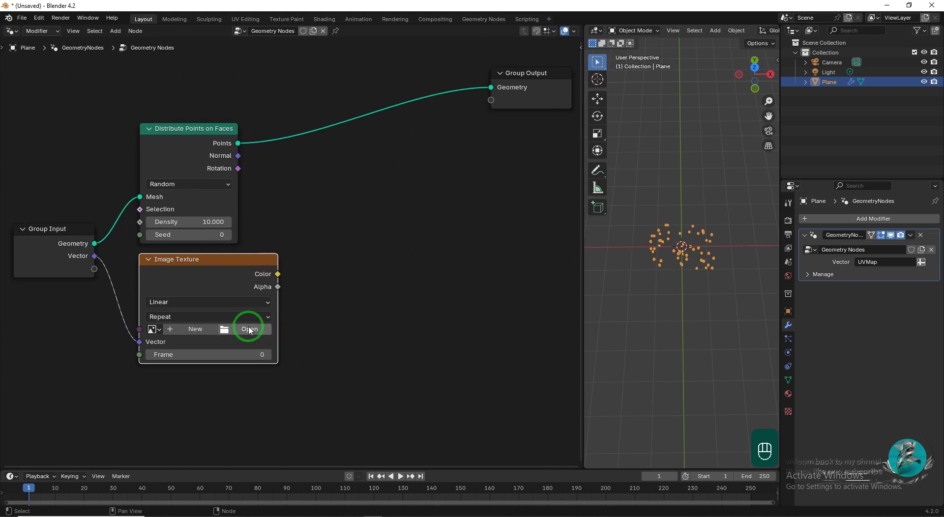
left_click(314, 288)
Offset the points with a Set Position node driven by Image Texture Color, loading the heightmapper image
key("shift+a")
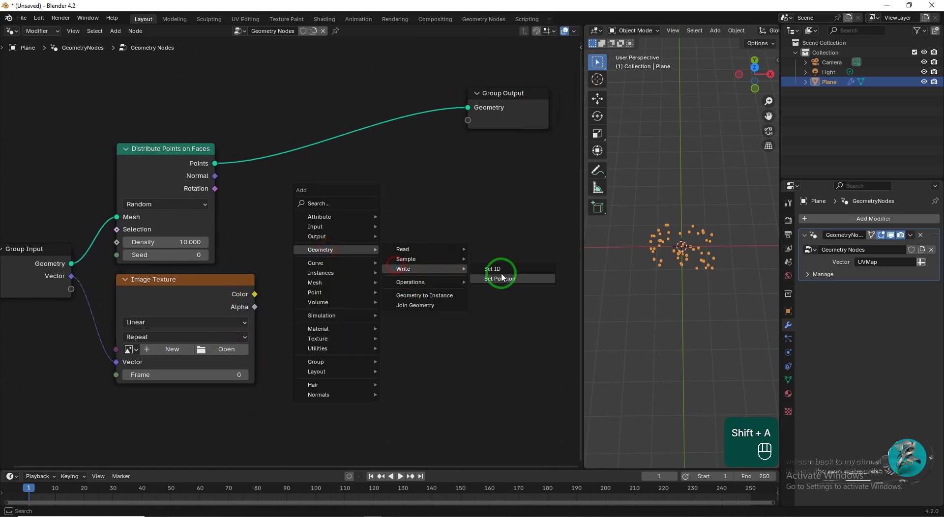
left_click_drag(305, 129, 702, 203)
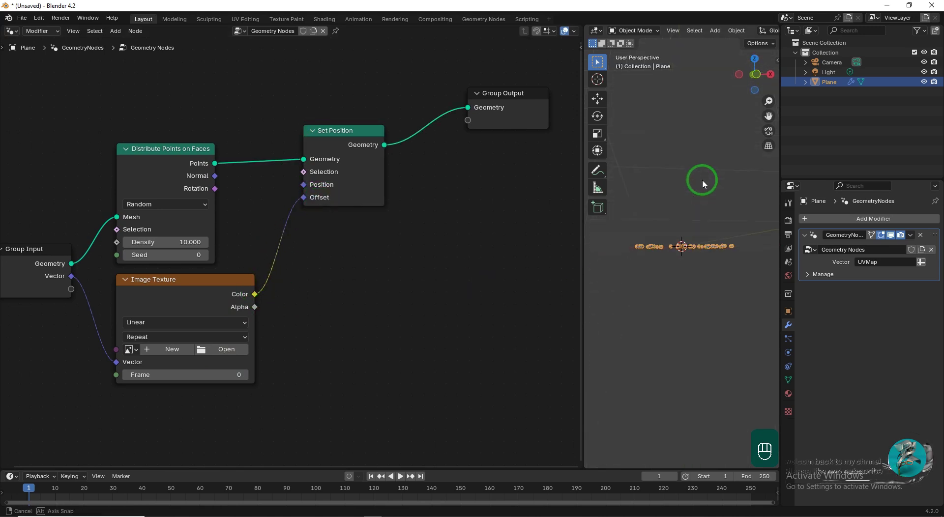
left_click(685, 247)
left_click_drag(624, 33, 634, 56)
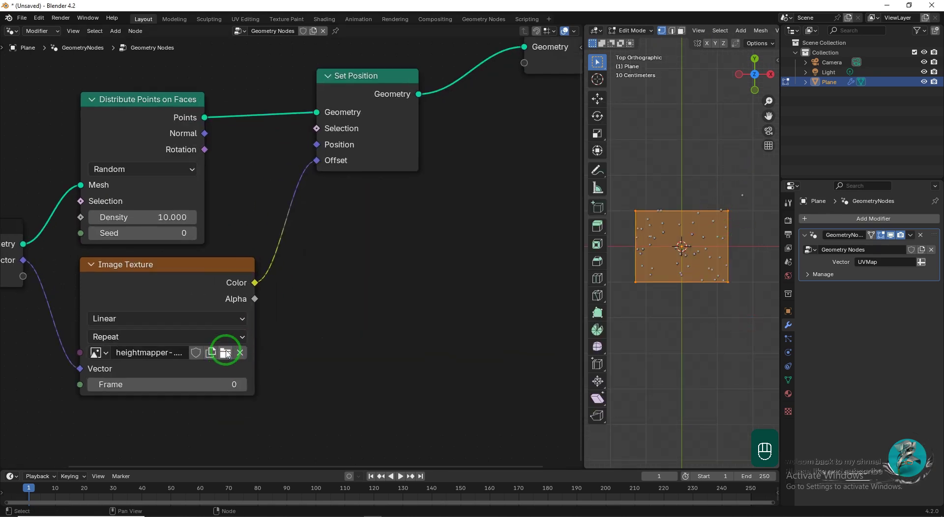
Scale the colour offset by 0, 0, 0.5 with a Vector Multiply node and raise Density to 60000
key("shift+a")
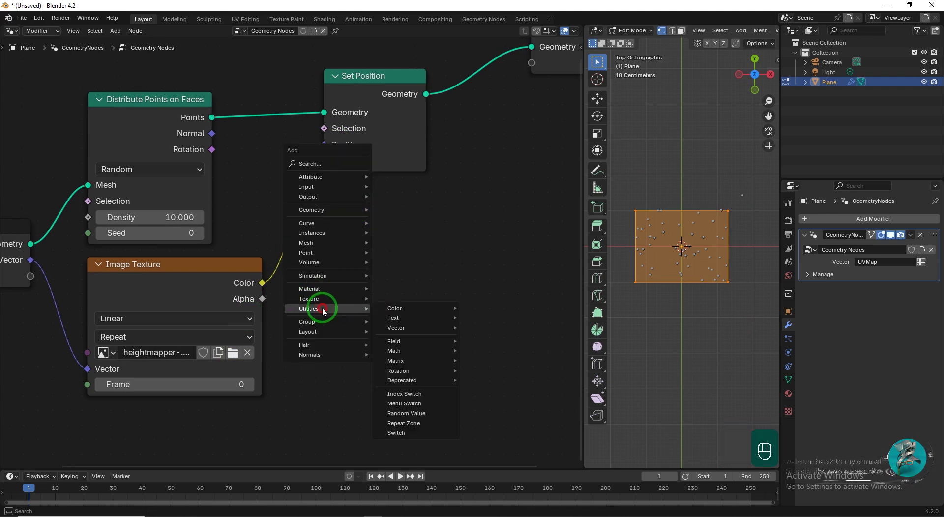
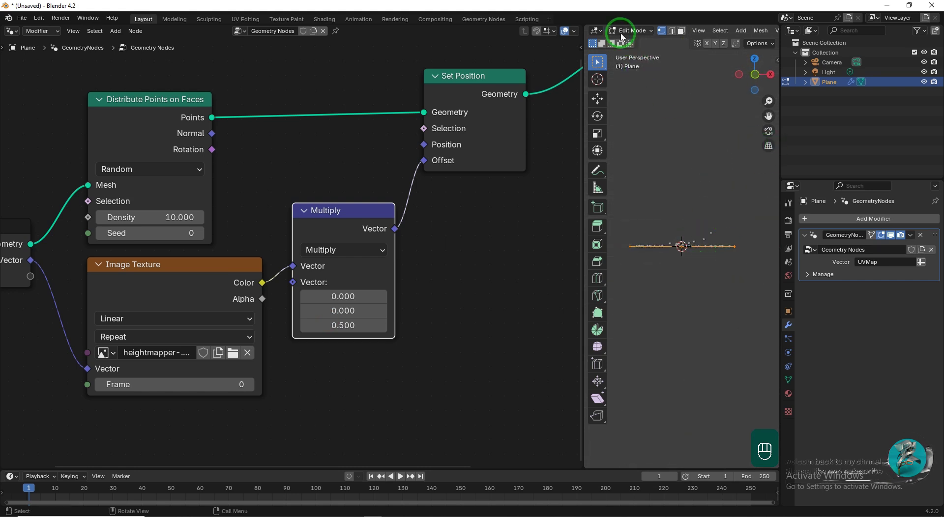
left_click_drag(621, 36, 637, 53)
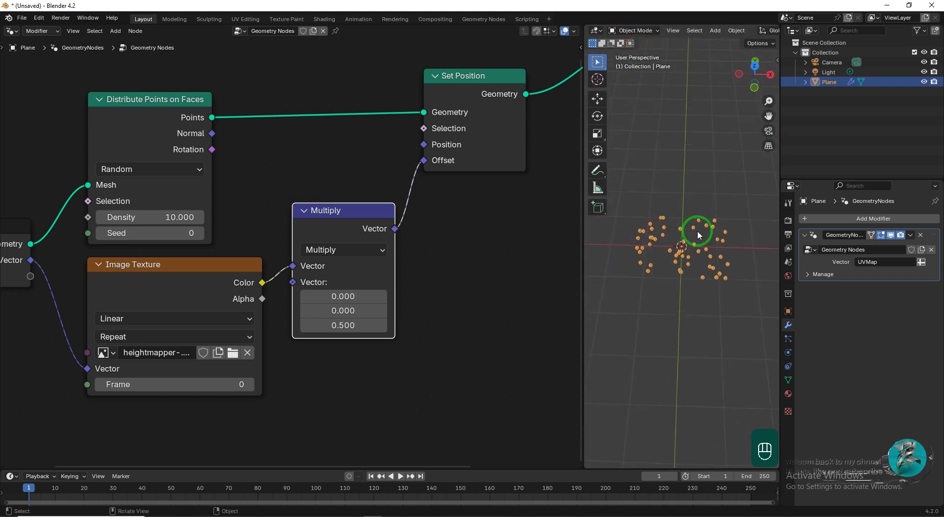
left_click_drag(293, 170, 315, 251)
key("KP_0")
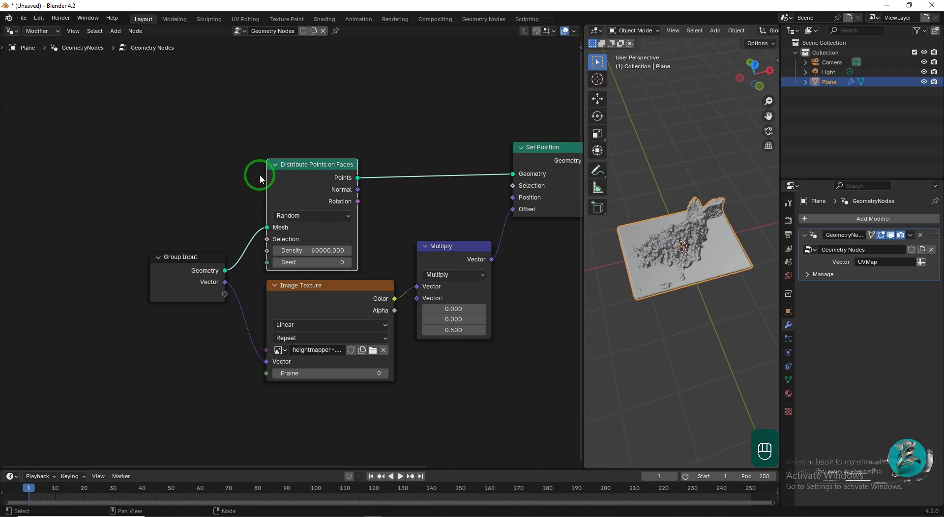
Add Is Viewport and Map Range nodes, with Density reset to 10
key("shift+a")
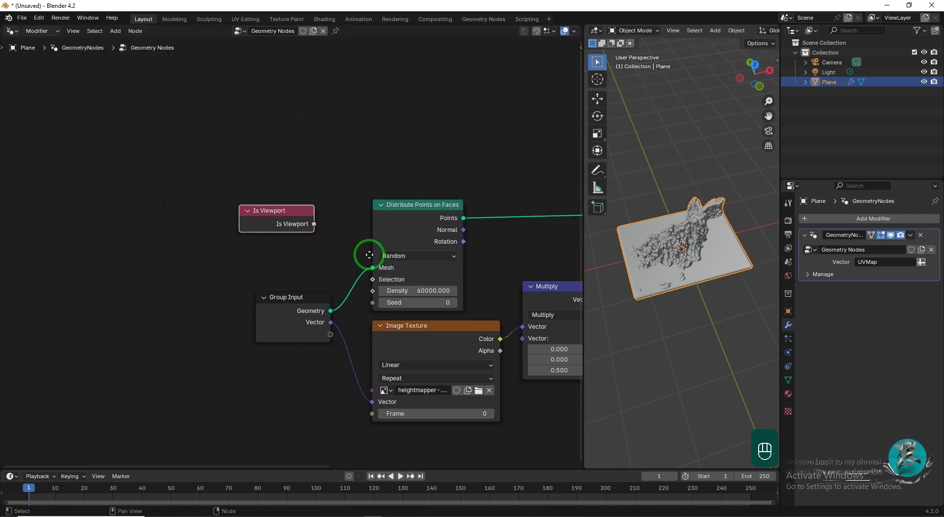
left_click_drag(298, 190, 219, 181)
key("shift+a")
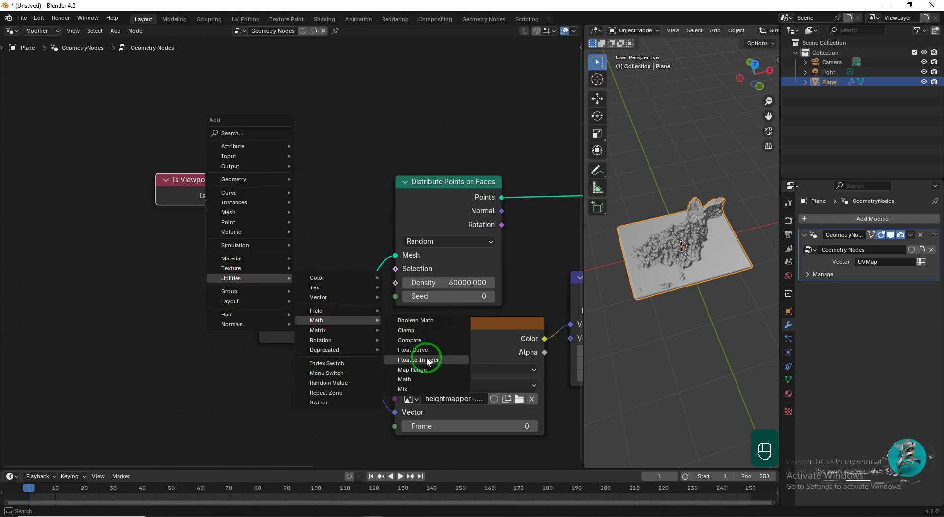
left_click_drag(279, 103, 256, 274)
left_click(425, 336)
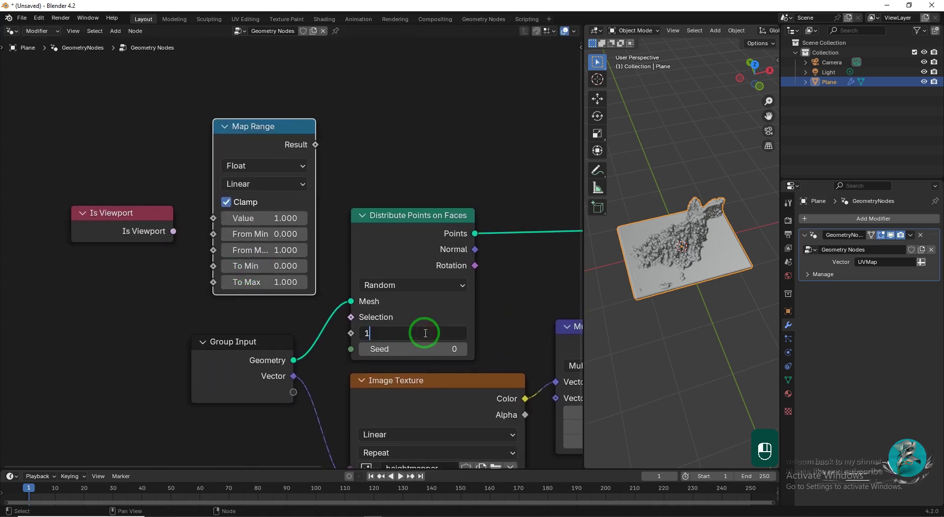
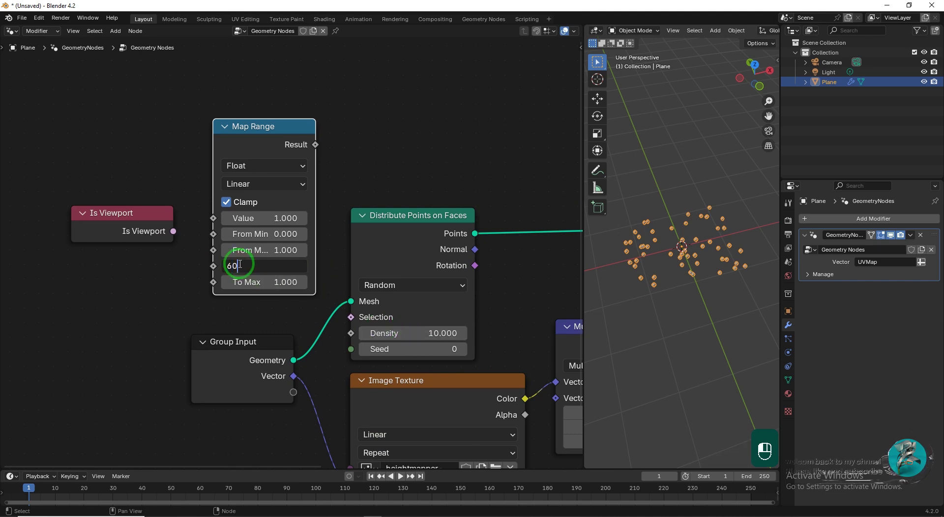
Set Map Range To Min 60000 and To Max 200
key("KP_0")
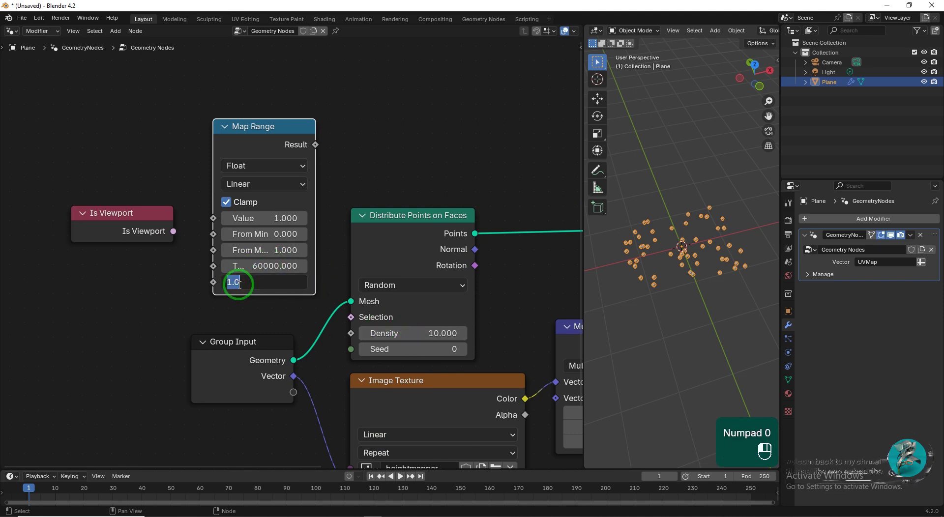
key("KP_0")
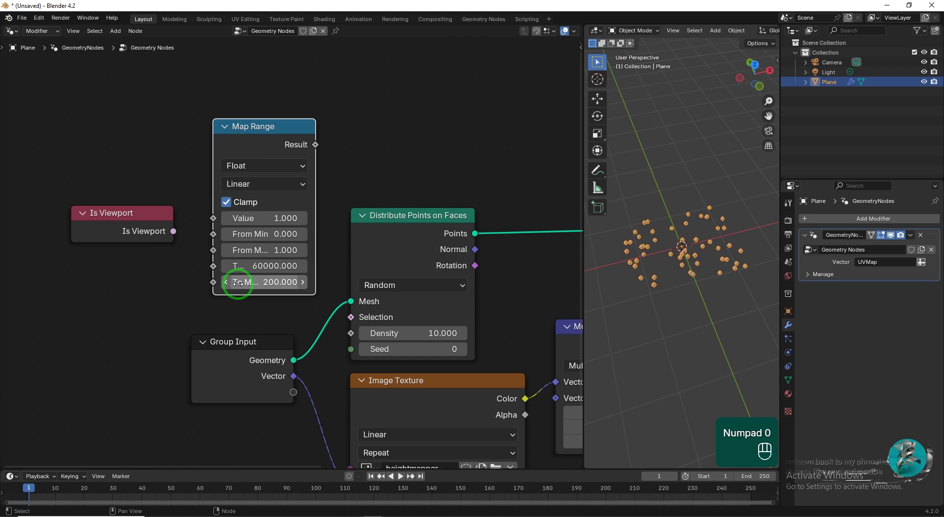
Drive Density from Map Range of Is Viewport, with viewport density 5000
left_click_drag(174, 222, 317, 148)
left_click_drag(338, 233, 272, 297)
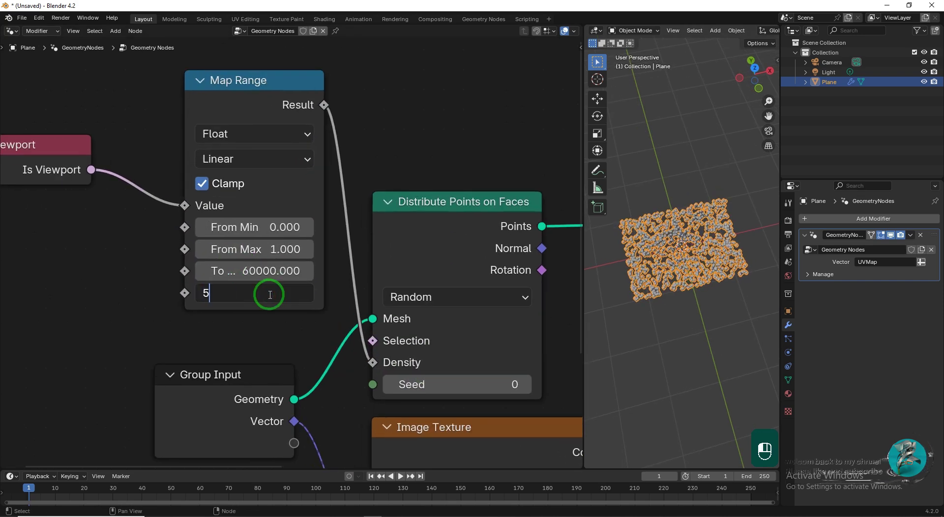
key("KP_0")
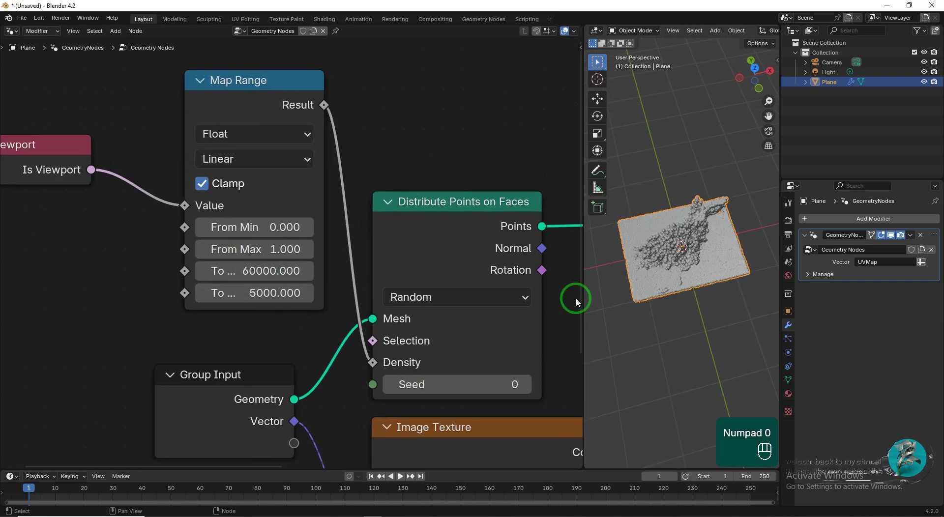
left_click(273, 290)
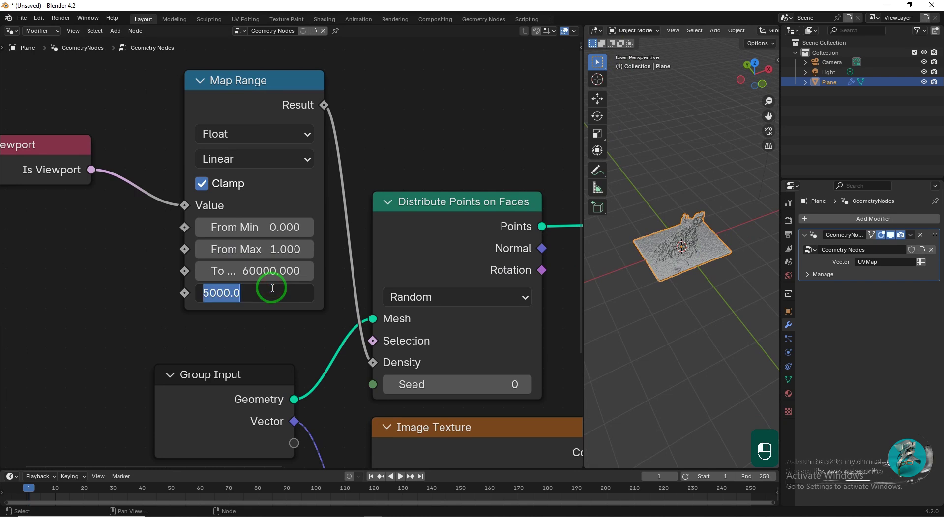
key("KP_0")
key("KP_0")
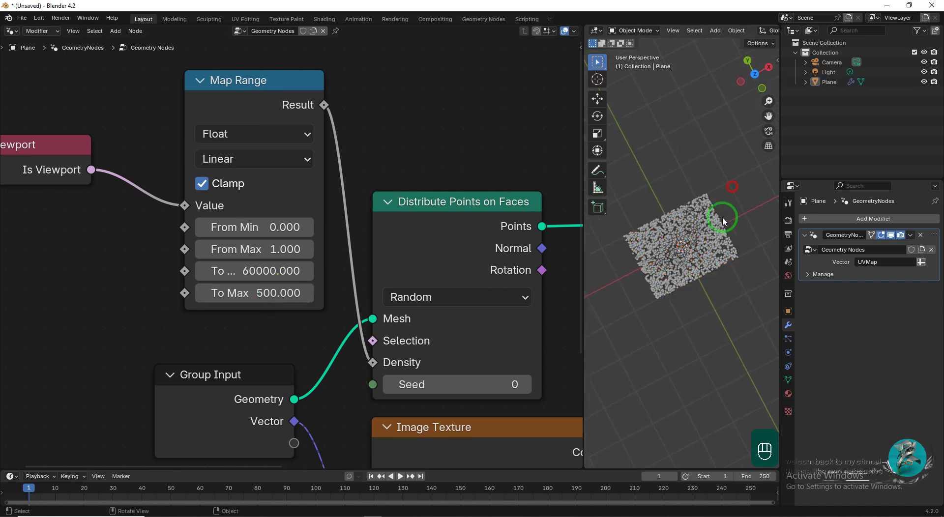
Add a Math Add node on the colour link and a Random Value node below Image Texture
left_click_drag(691, 255, 290, 219)
left_click_drag(397, 410, 410, 253)
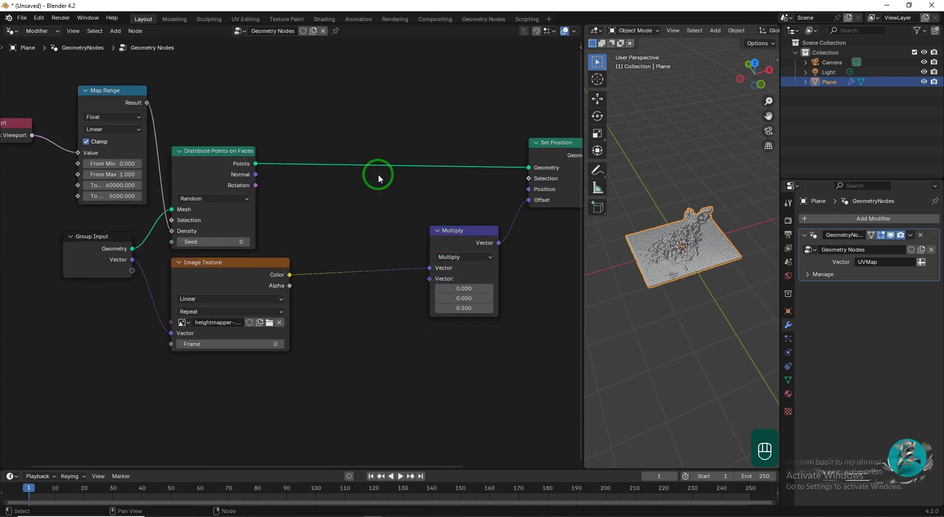
key("shift+a")
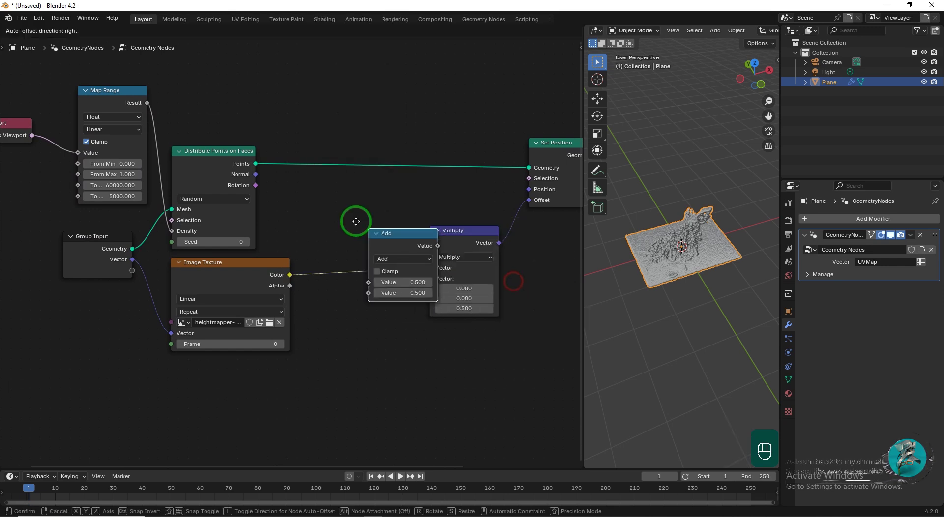
left_click(345, 333)
key("shift+a")
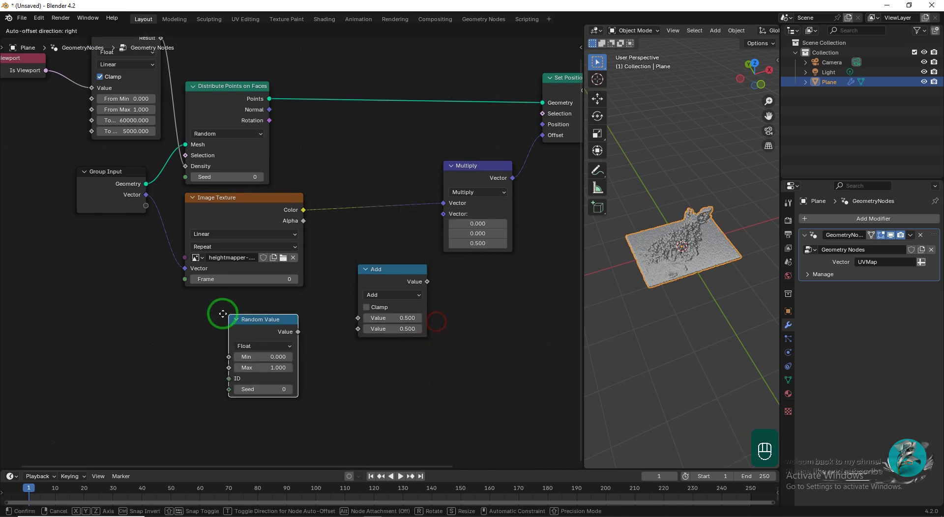
left_click(203, 314)
key("shift+a")
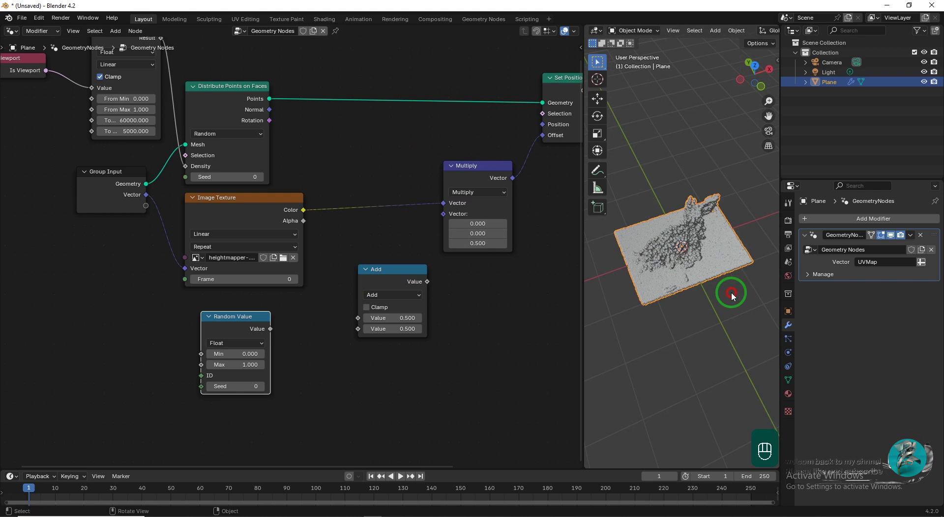
Delete points where colour is Less Than a Random Value of Max 0.1, before Set Position
key("shift+a")
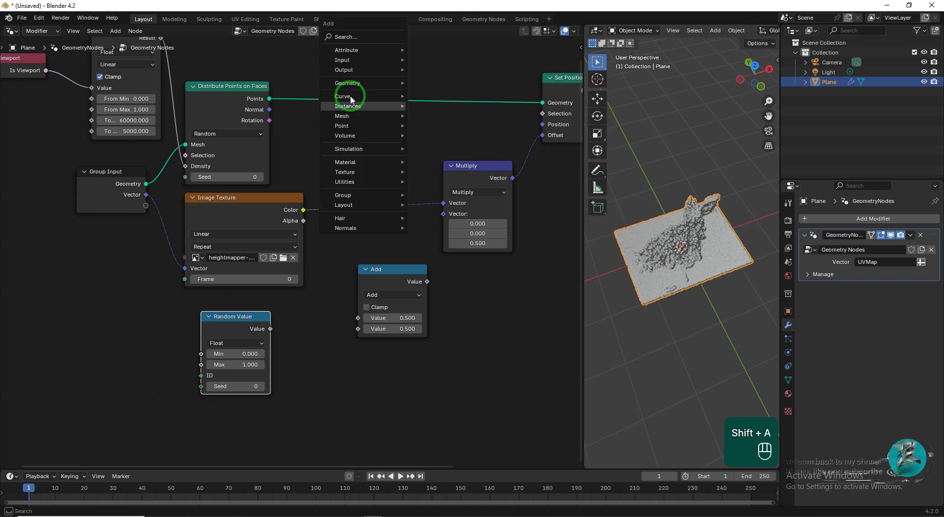
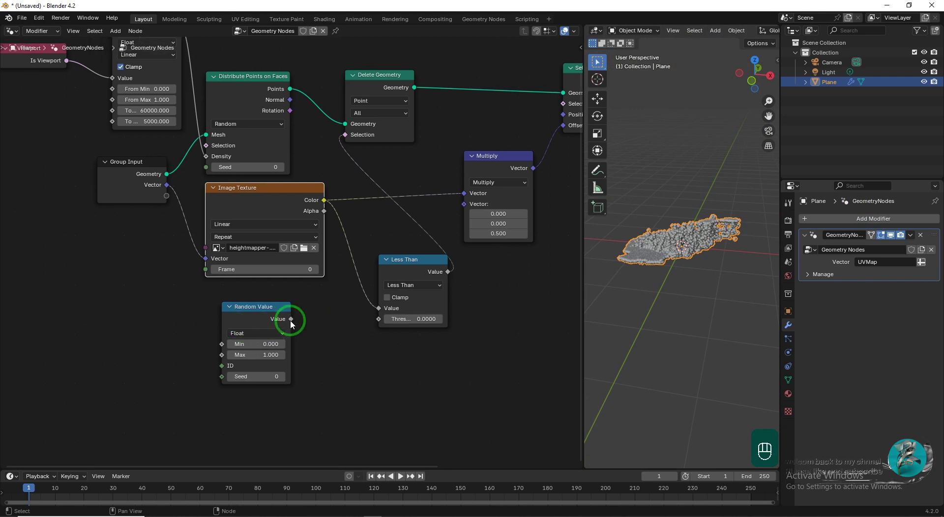
left_click_drag(291, 324, 316, 319)
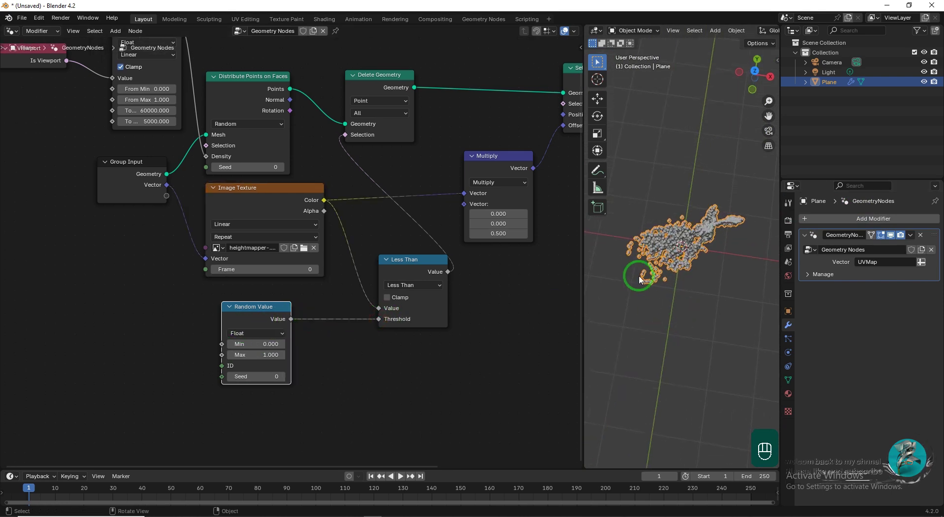
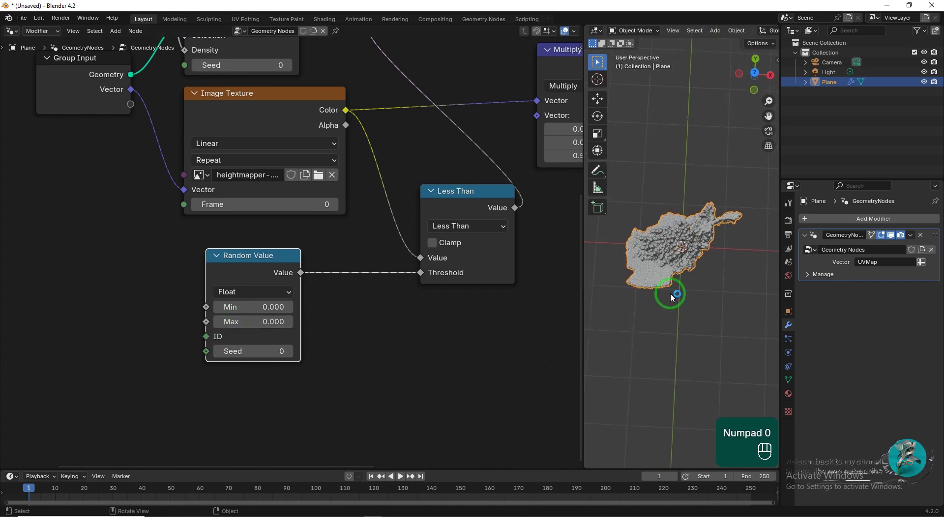
left_click_drag(258, 322, 373, 364)
left_click(649, 314)
left_click_drag(259, 324, 694, 256)
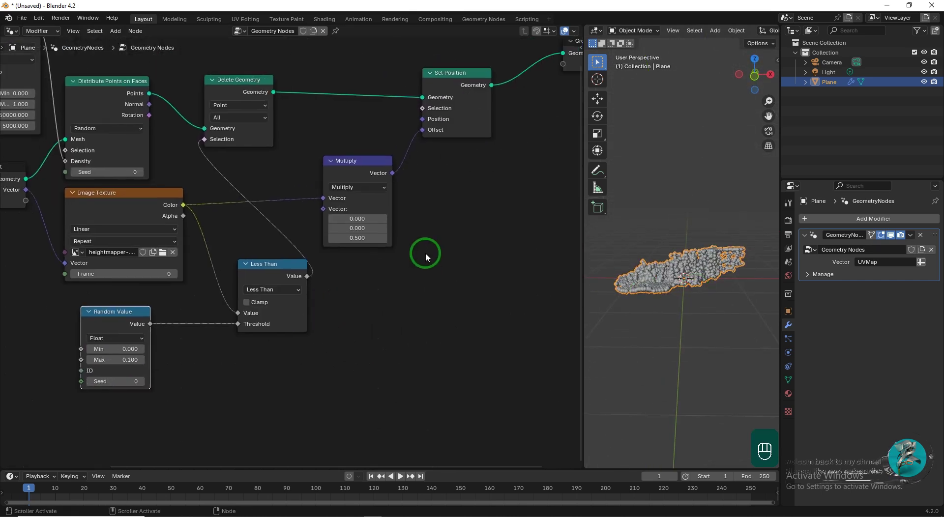
Add a Cube mesh to the scene for instancing
left_click(255, 132)
left_click(320, 224)
key("shift+a")
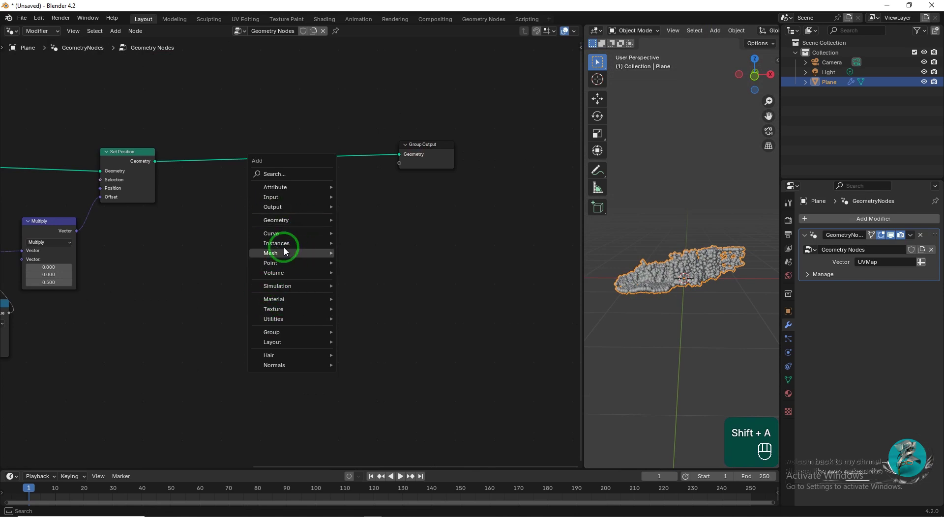
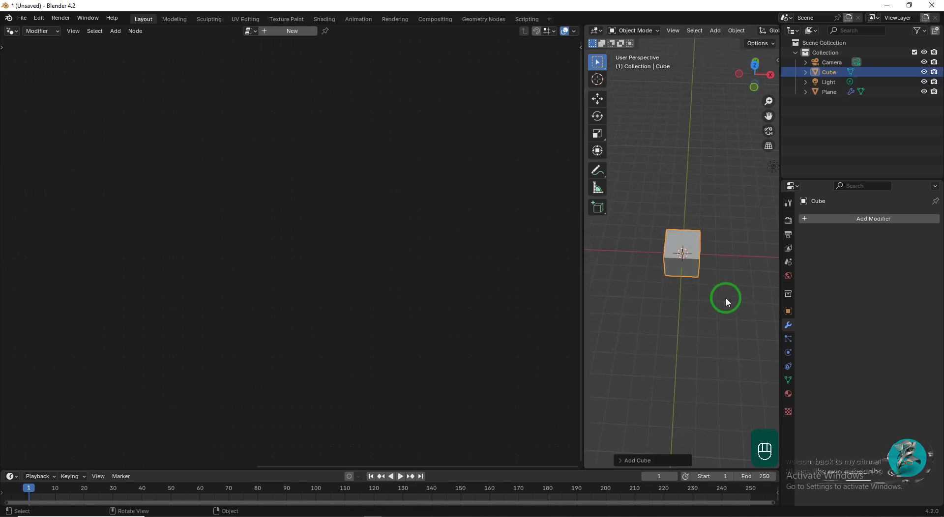
Move the cube aside along X, then scale its mesh on Z and shrink it in X/Y into a slim column
key("g")
key("x")
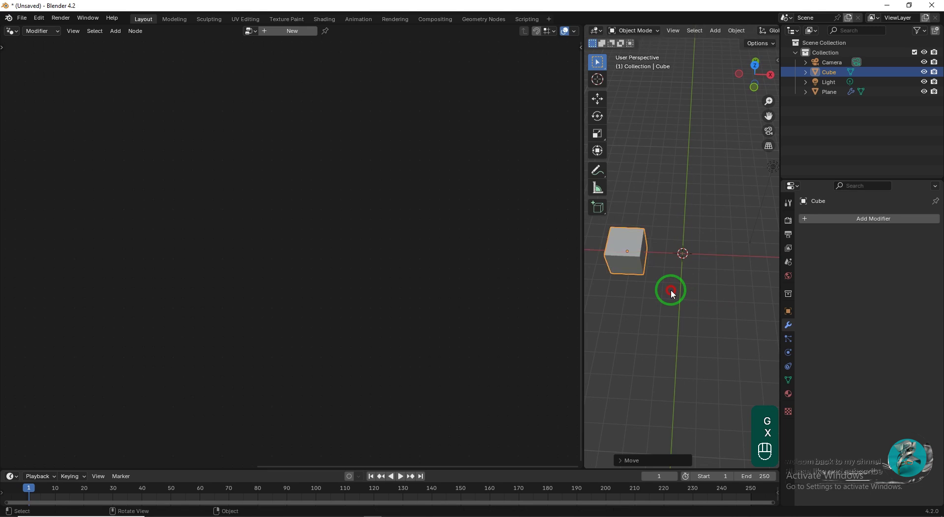
key("Tab")
key("s")
key("z")
key("s")
key("shift+z")
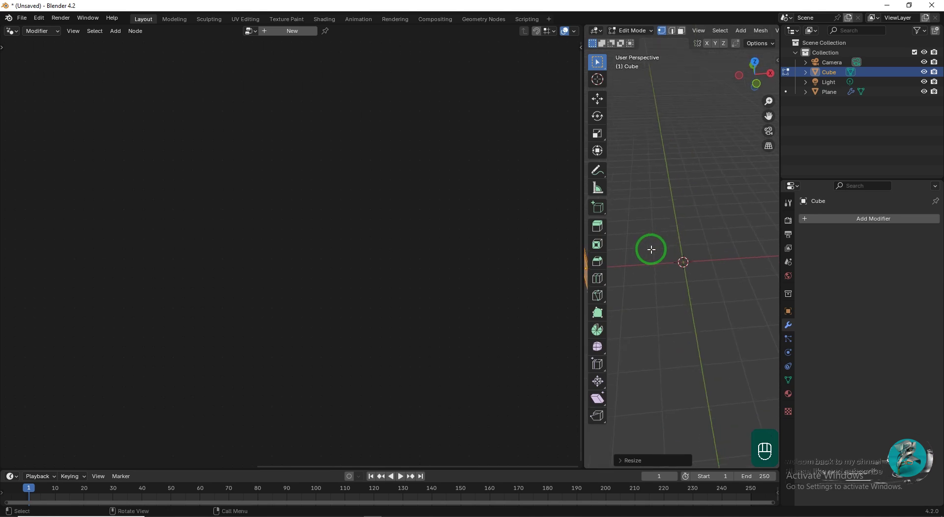
key("Tab")
Shift the column's mesh by -1 along Z in Edit Mode so it stands on its base
key("Tab")
key("g")
key("z")
key("KP_Subtract")
key("KP_1")
key("KP_Enter")
key("Tab")
Connect Instance on Points to the Group Output and review the cube columns covering the plane
left_click(644, 257)
left_click(407, 244)
left_click_drag(765, 122, 200, 361)
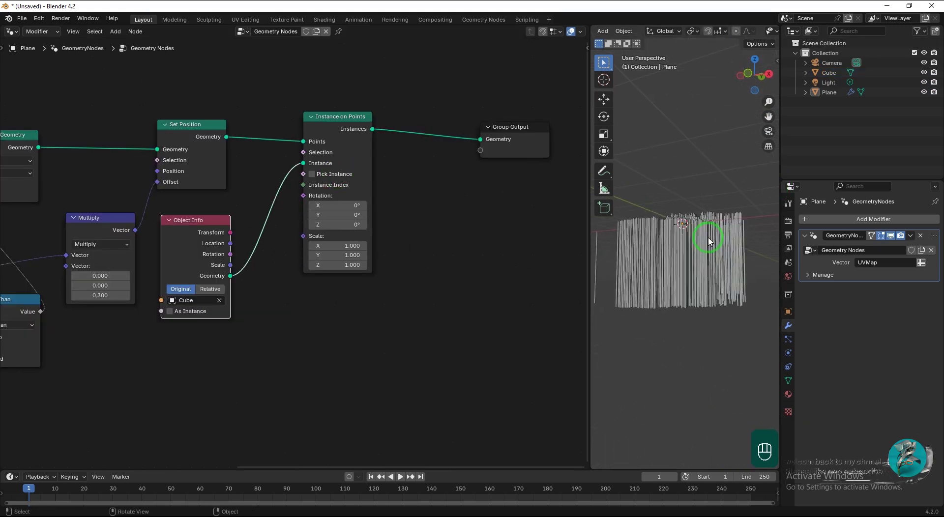
left_click(736, 320)
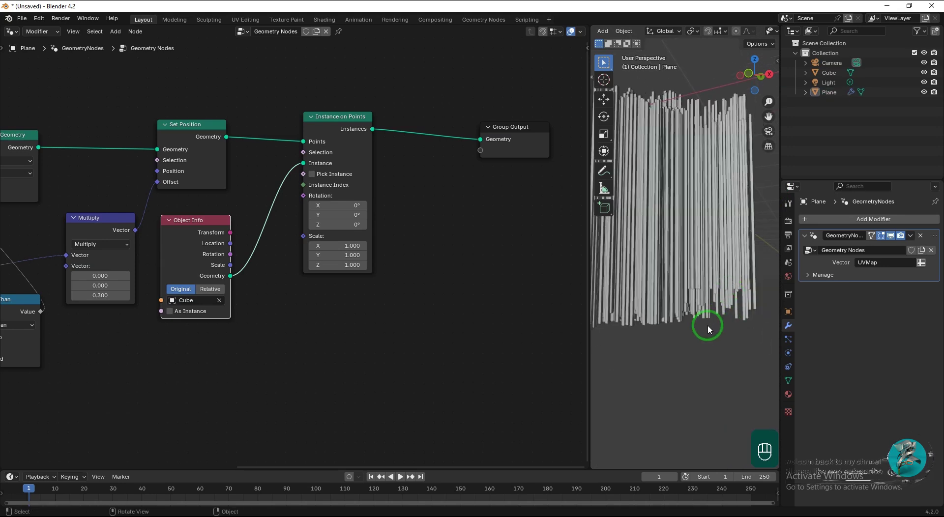
left_click(350, 206)
Duplicate Multiply as an Add node with 0.030 per axis, feeding height into it and its result into Scale
left_click_drag(356, 306, 447, 272)
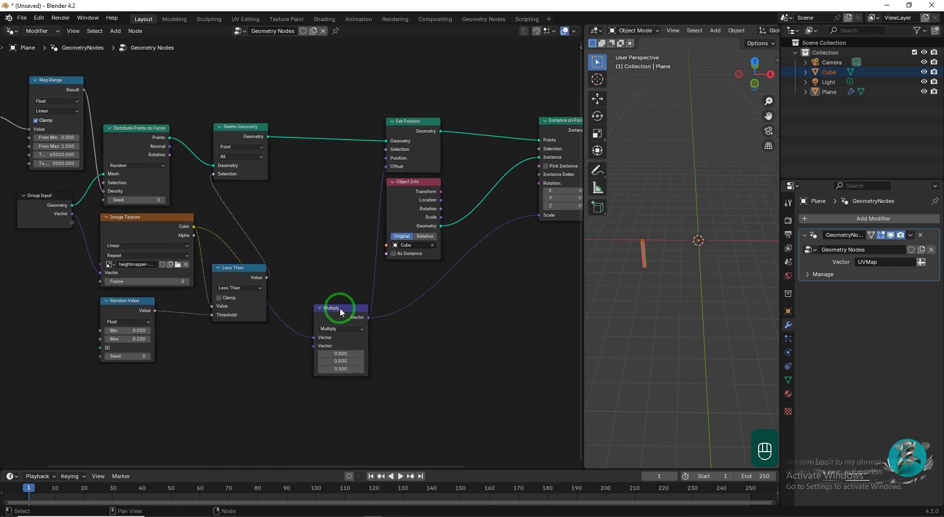
key("shift+d")
left_click_drag(496, 272, 291, 310)
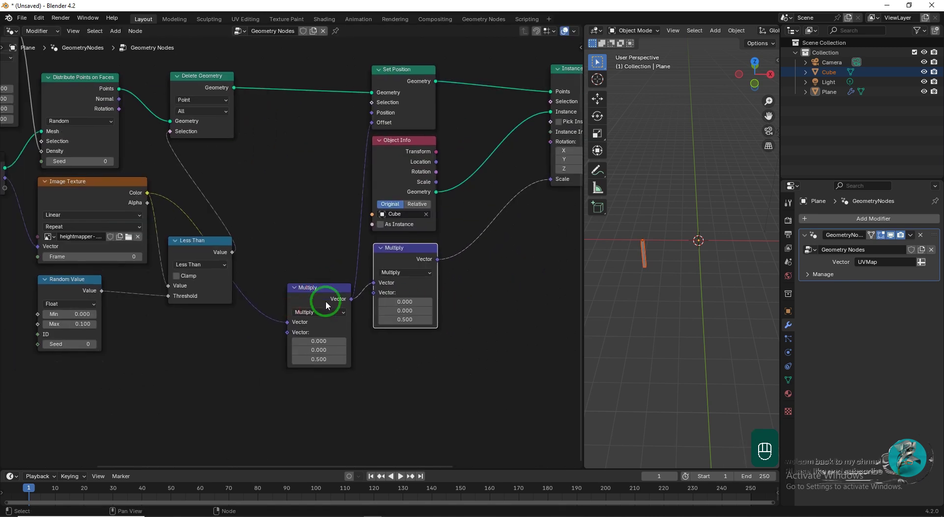
left_click_drag(327, 282, 334, 340)
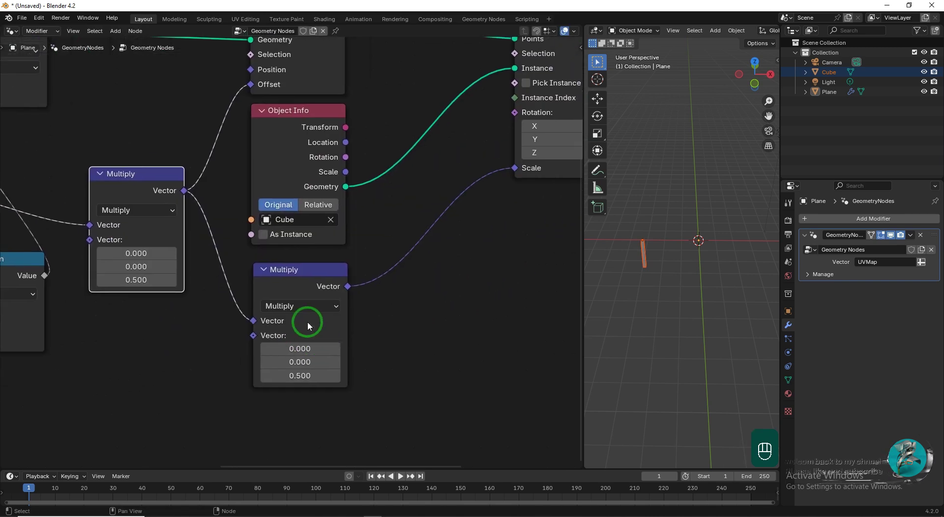
left_click_drag(315, 332, 297, 321)
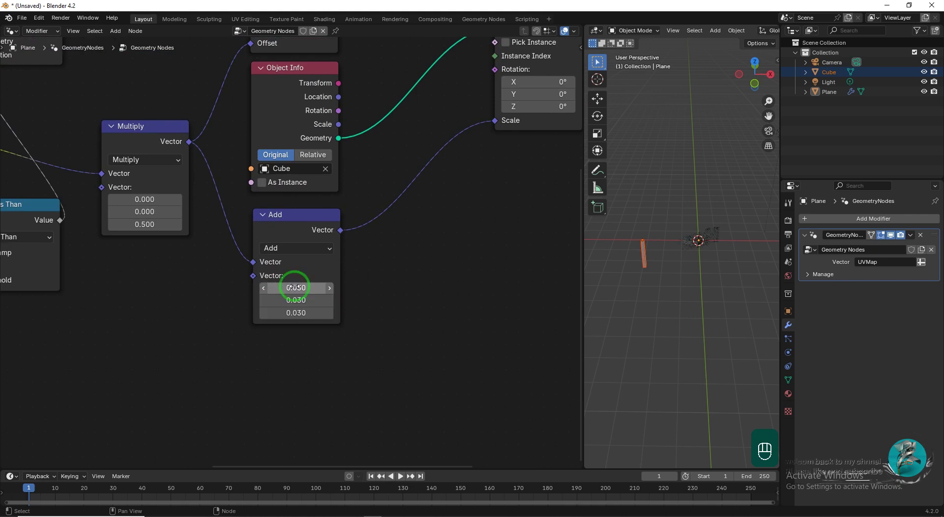
middle_click(669, 219)
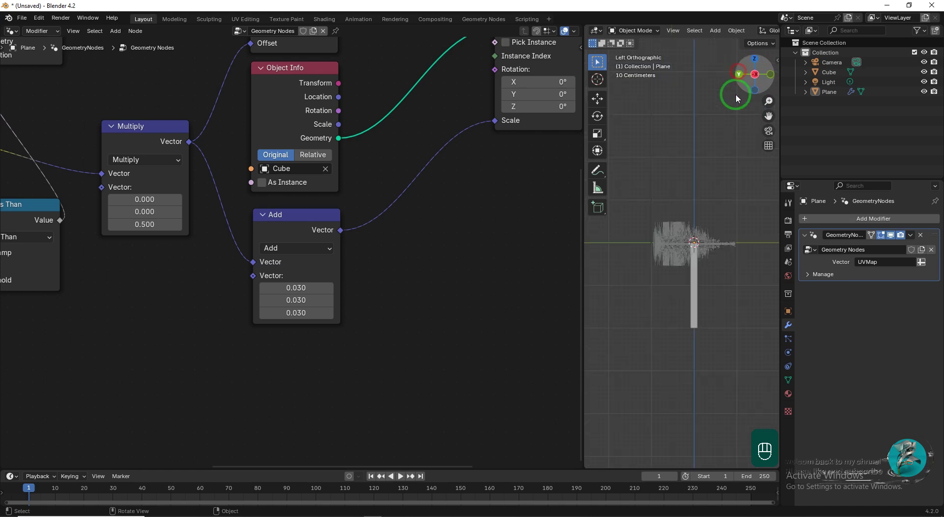
With X-ray on, move the Cube's mesh up 1 along Z in Edit Mode
key("Tab")
key("alt+z")
left_click(729, 378)
key("g")
key("z")
key("KP_1")
key("KP_Enter")
key("Tab")
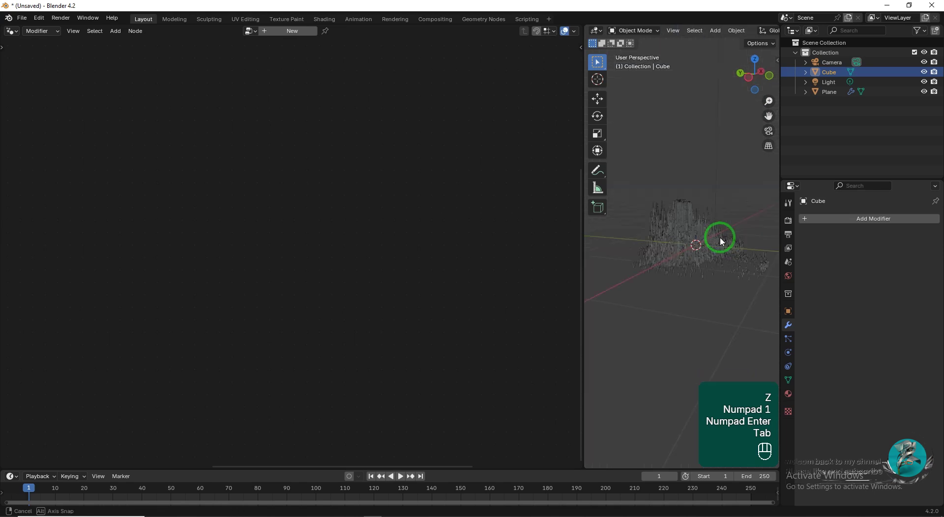
Select the whole cube mesh and rescale it in X/Y to thin the columns
key("Tab")
key("a")
key("l")
key("s")
key("shift+z")
key("Tab")
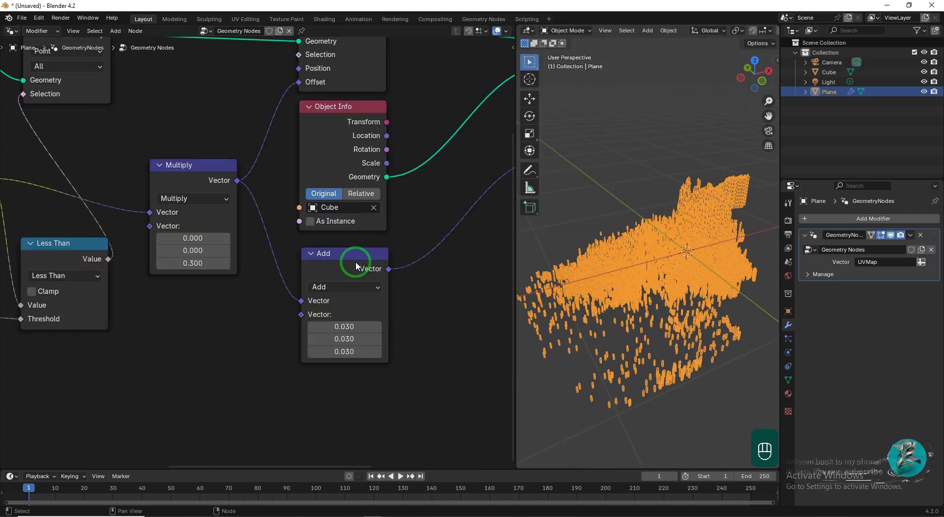
Add a Set Material node after Instance on Points before the Group Output
left_click_drag(236, 190, 296, 219)
key("shift+a")
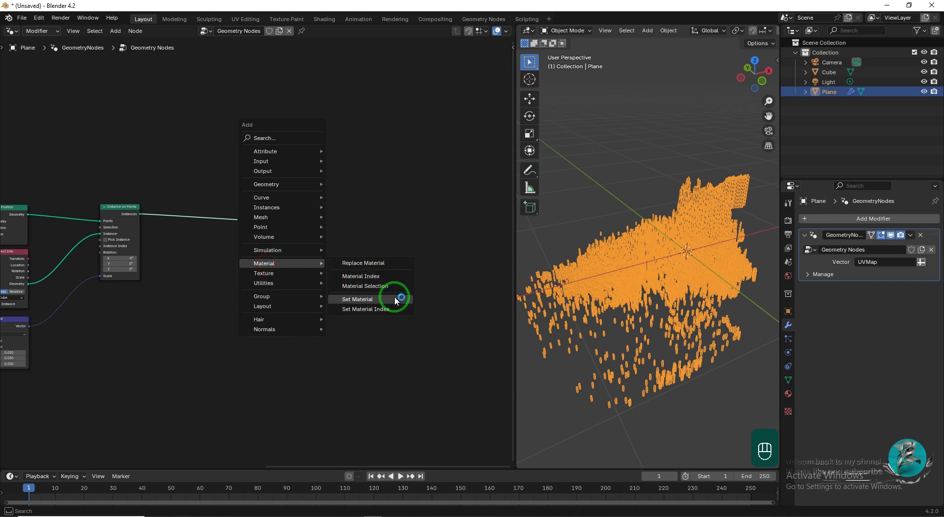
left_click_drag(196, 207, 753, 33)
left_click(753, 37)
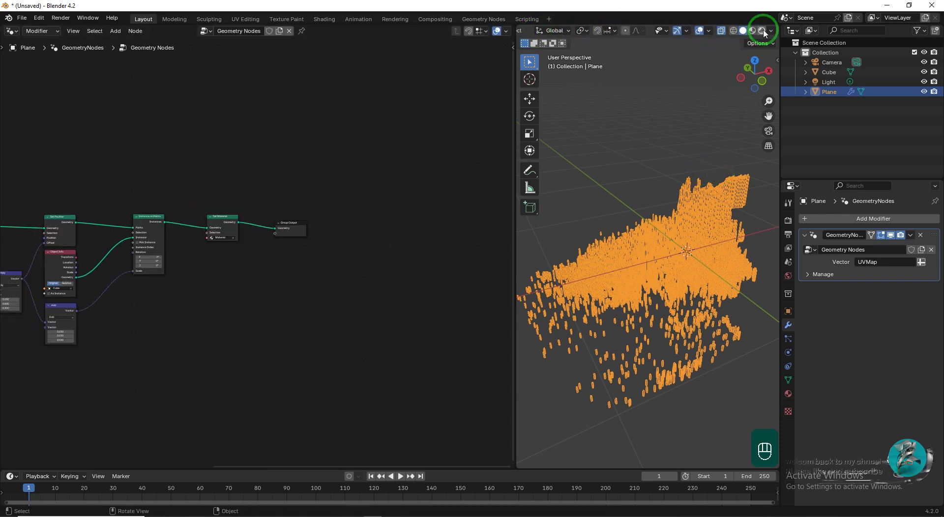
Switch the viewport to Rendered shading and enable Film > Transparent for the Cycles render
left_click_drag(747, 34, 702, 34)
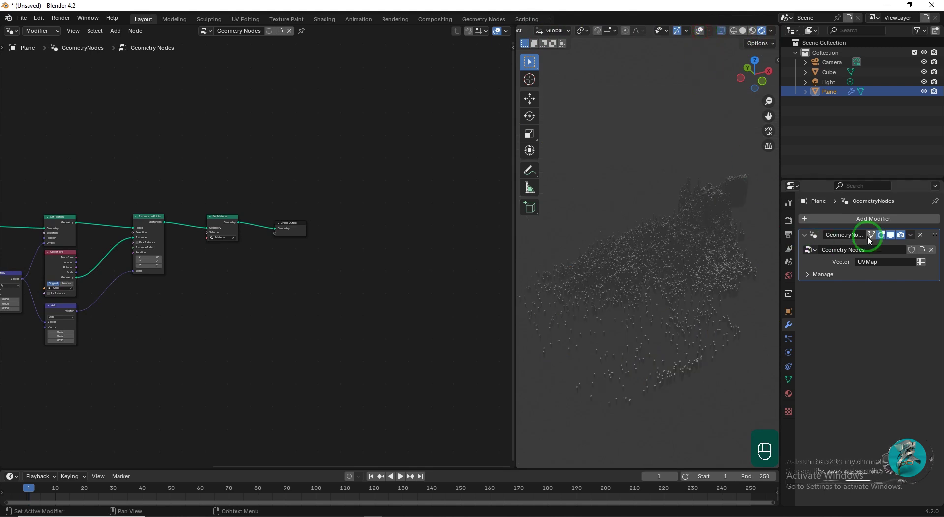
left_click_drag(900, 222, 878, 233)
left_click_drag(878, 233, 879, 248)
left_click_drag(878, 247, 876, 292)
left_click_drag(875, 292, 817, 435)
left_click(817, 434)
Set up the World sky lighting for the column city in the properties panel
left_click_drag(817, 436, 820, 407)
left_click(820, 406)
left_click_drag(820, 406, 790, 279)
left_click_drag(790, 278, 808, 280)
left_click_drag(808, 280, 858, 285)
left_click_drag(858, 284, 624, 391)
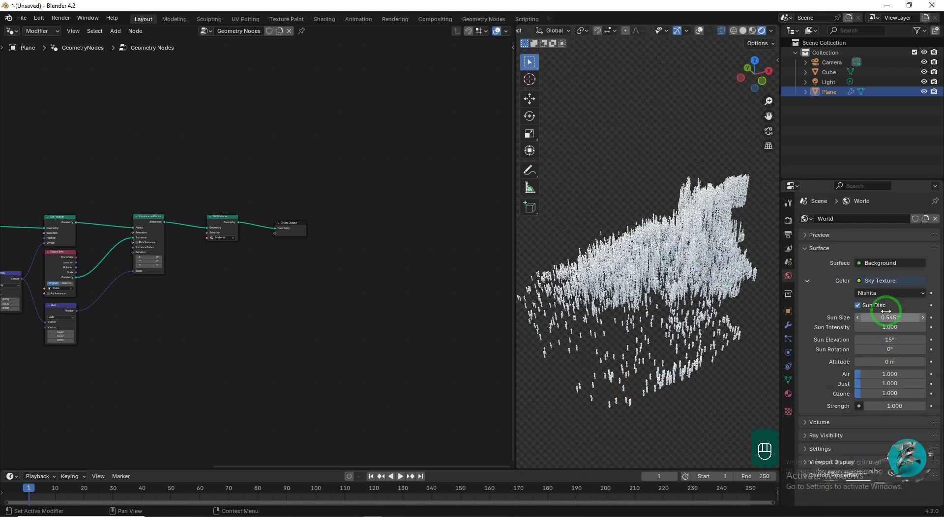
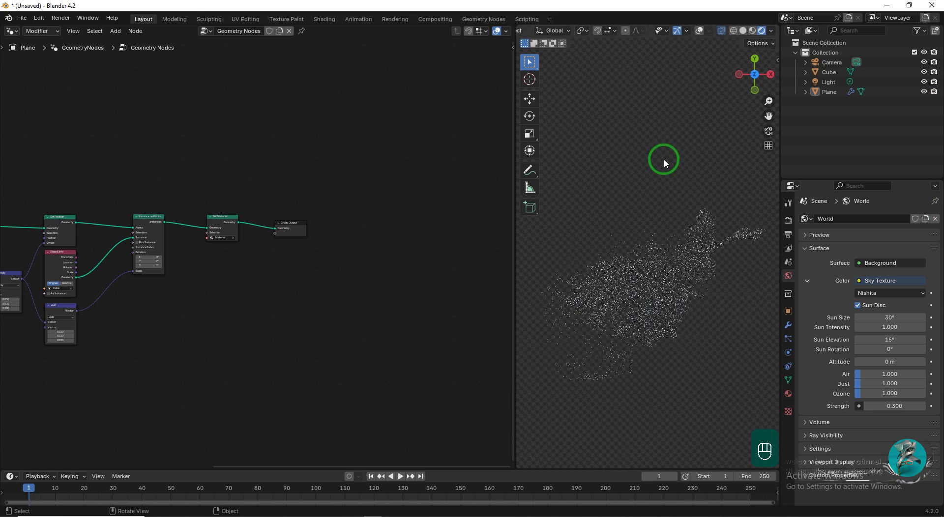
Look through the camera and move it along Z and X to frame the column city
key("ctrl+alt+KP_0")
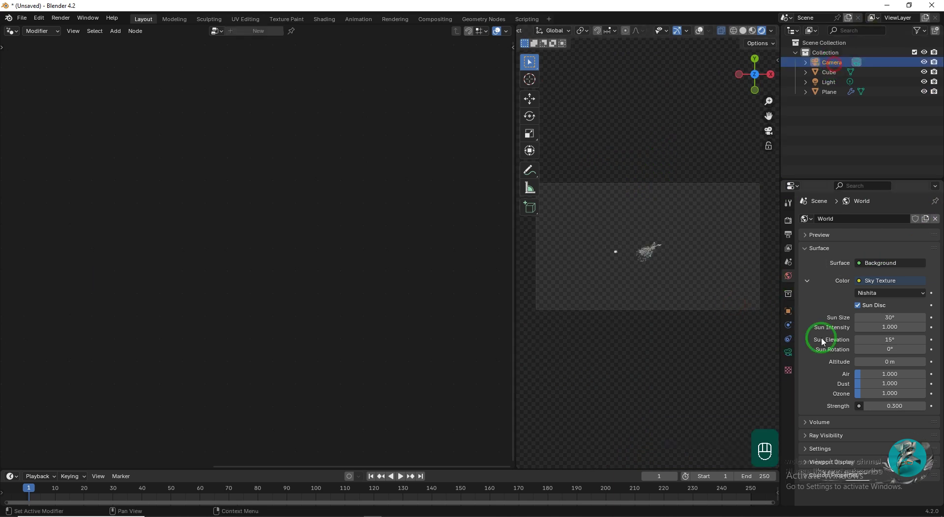
key("g")
key("z")
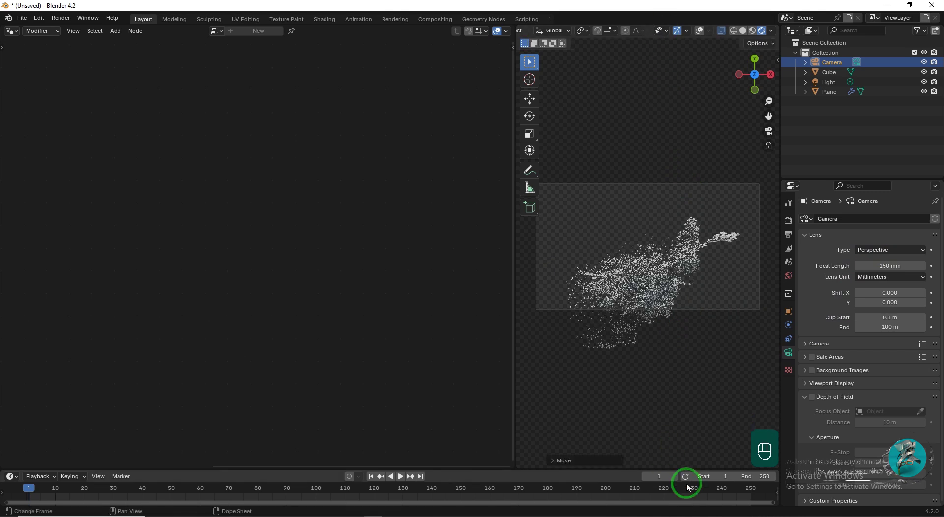
key("g")
key("g")
key("z")
key("g")
key("x")
Select the Light, return to camera view and adjust the sidebar and editor layout
left_click(730, 342)
key("KP_0")
key("n")
middle_click(692, 218)
key("/")
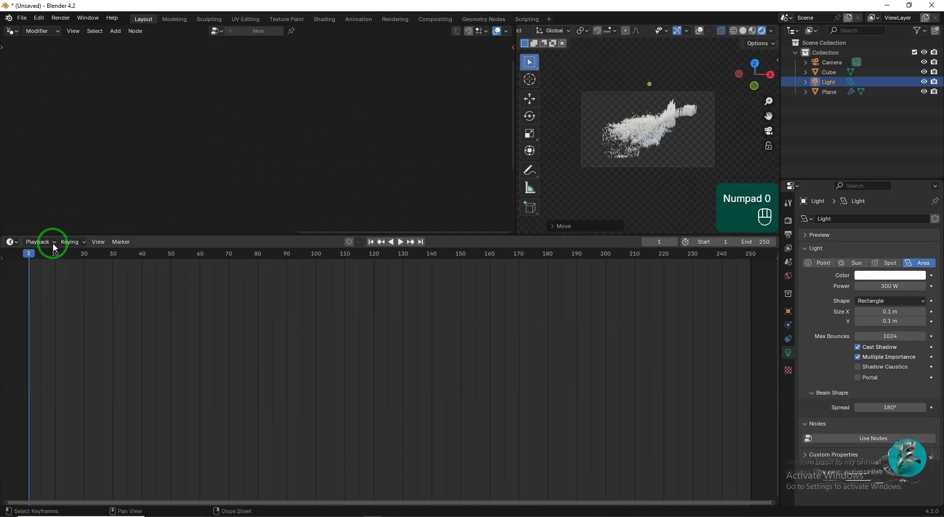